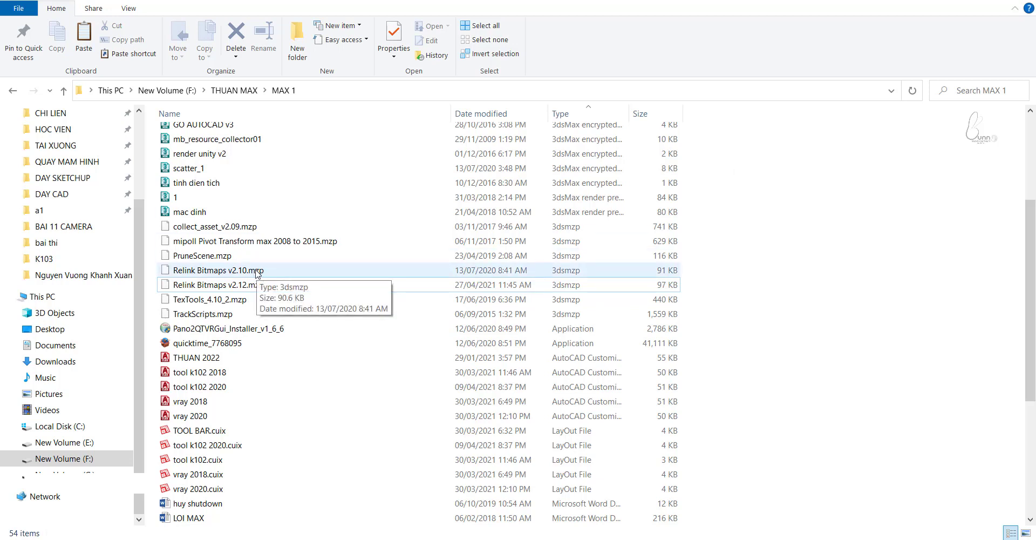
Run the Relink Bitmaps v2.12 script to list the bedroom scene's missing texture files
click(212, 260)
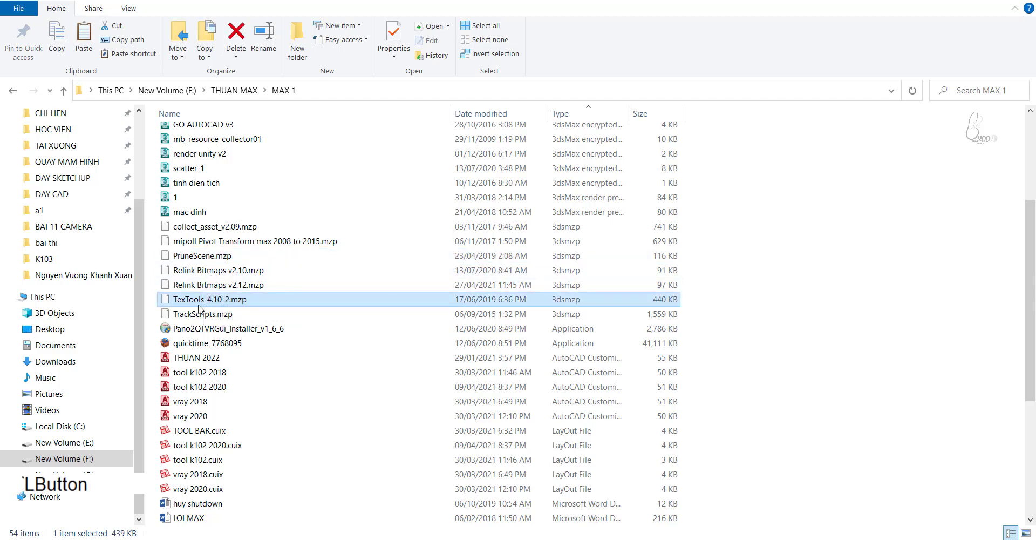
click(364, 368)
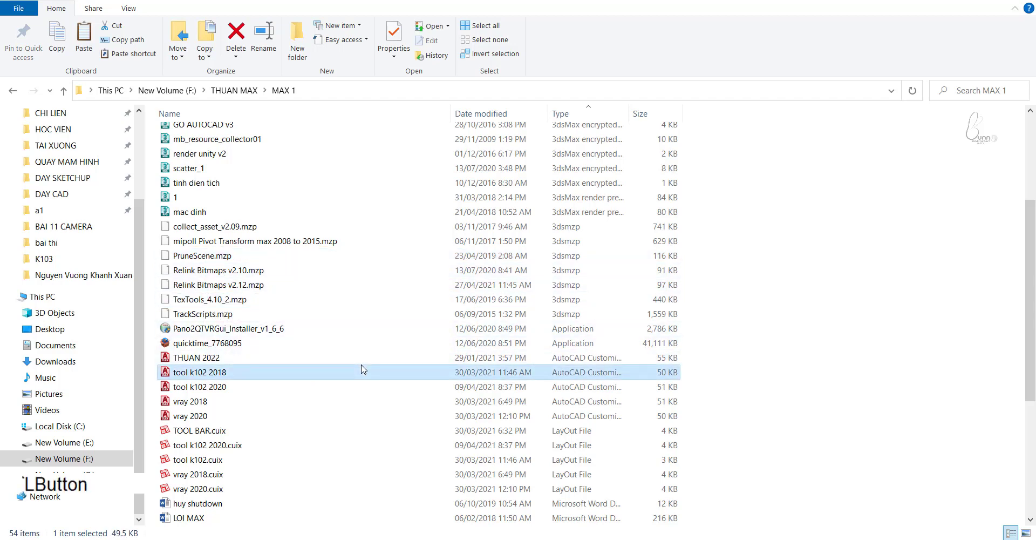
click(259, 287)
right_click(257, 287)
click(302, 208)
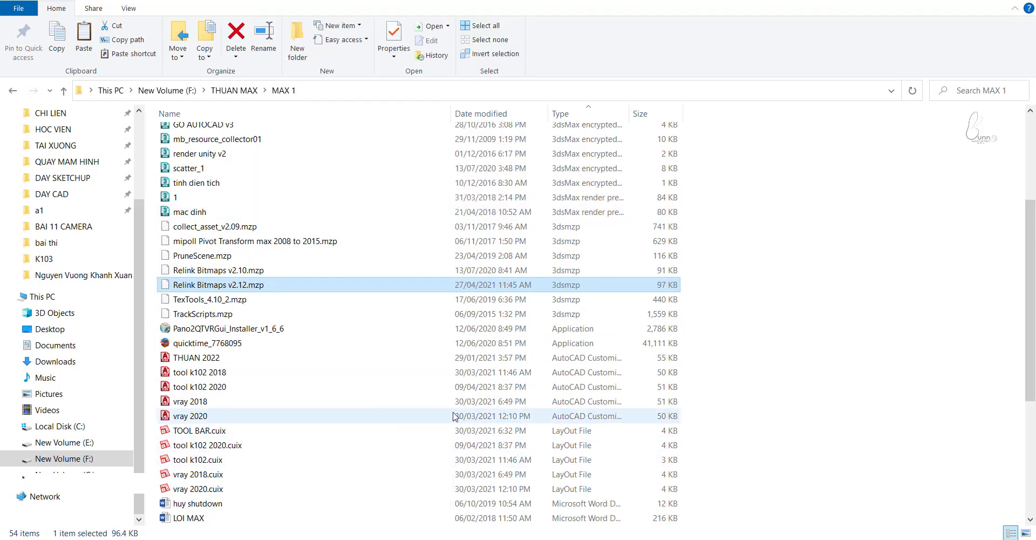
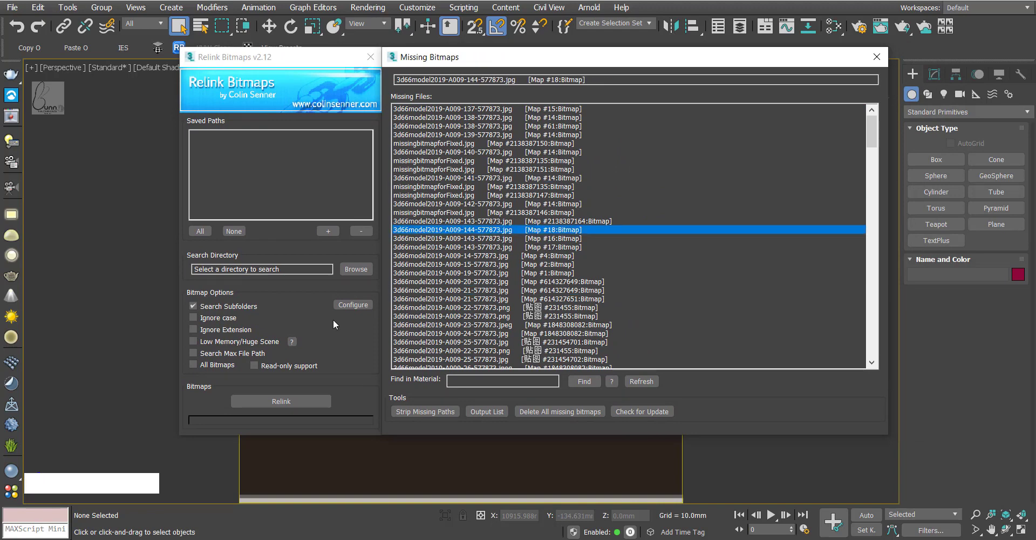
Browse to drive F:\12-Hotel Suite and choose the A009 Modern style folder as search directory
click(361, 272)
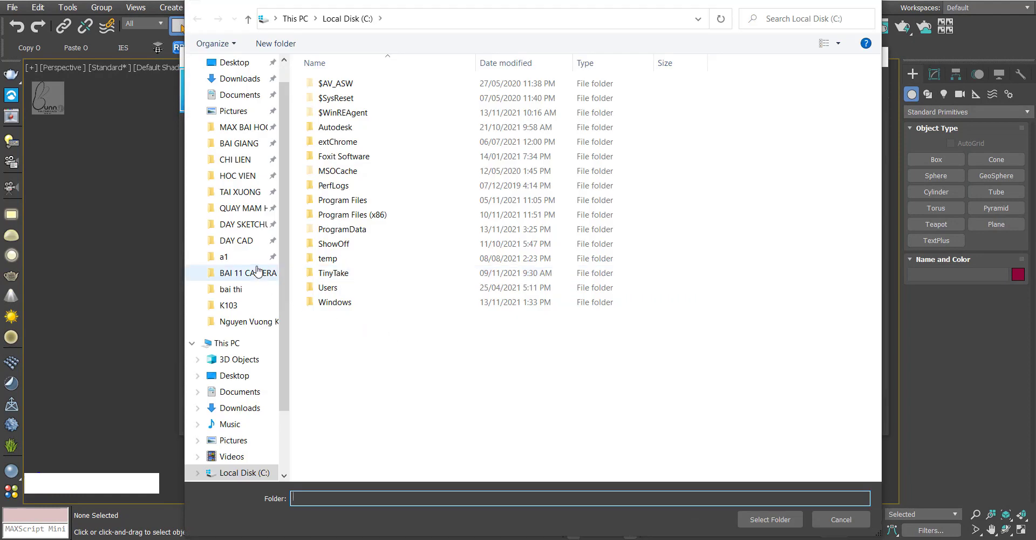
click(291, 301)
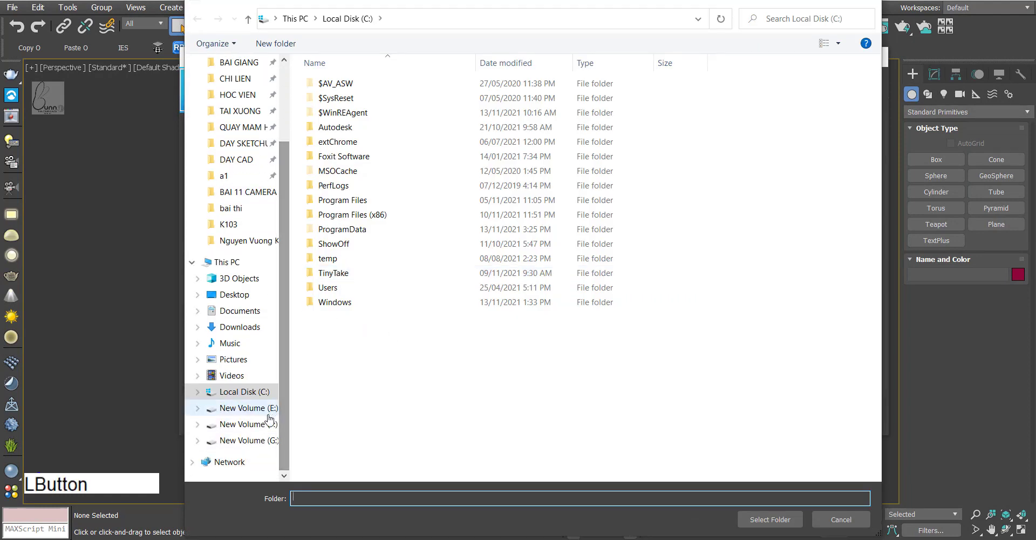
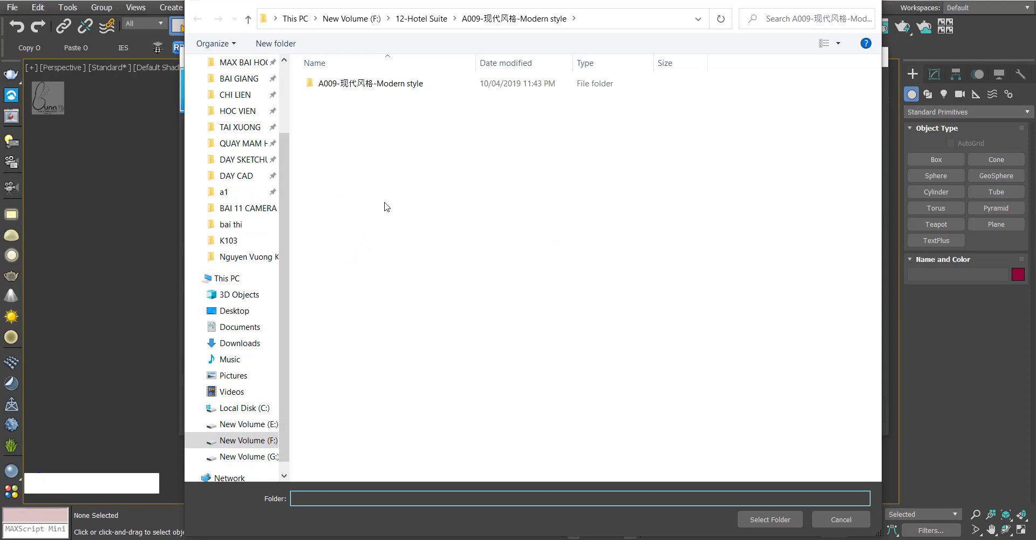
click(361, 84)
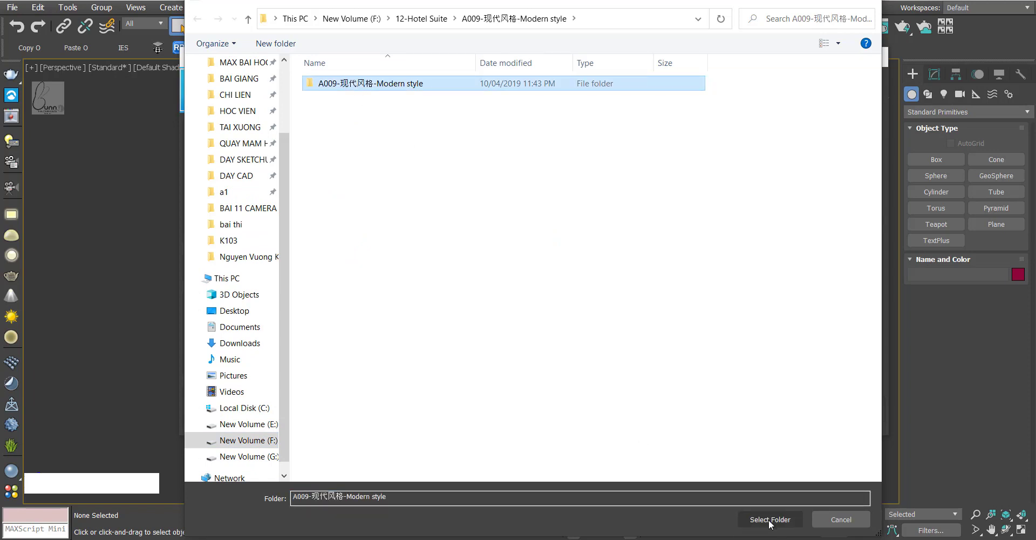
Confirm the search folder, relink all missing bitmaps, and close the Relink Bitmaps tool
click(770, 523)
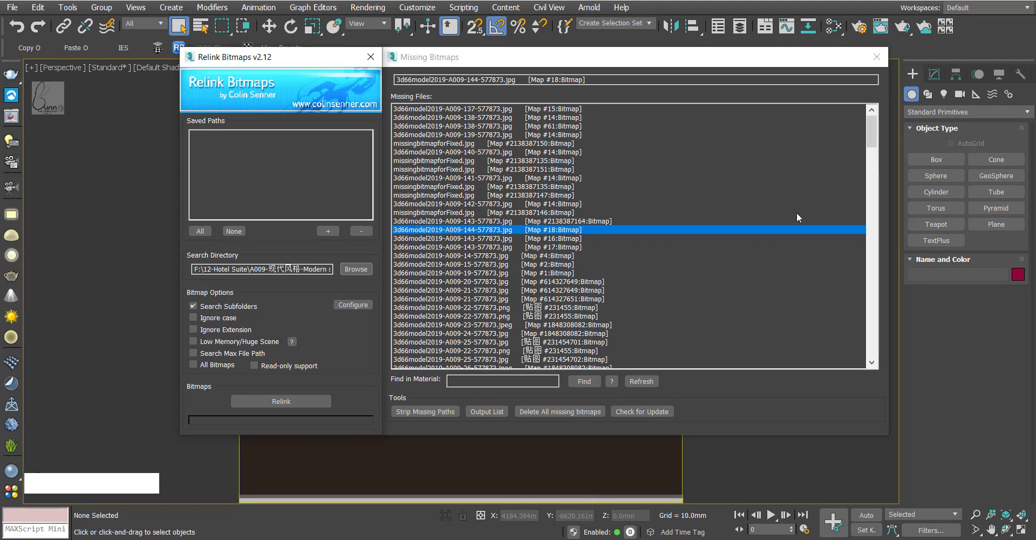
click(877, 151)
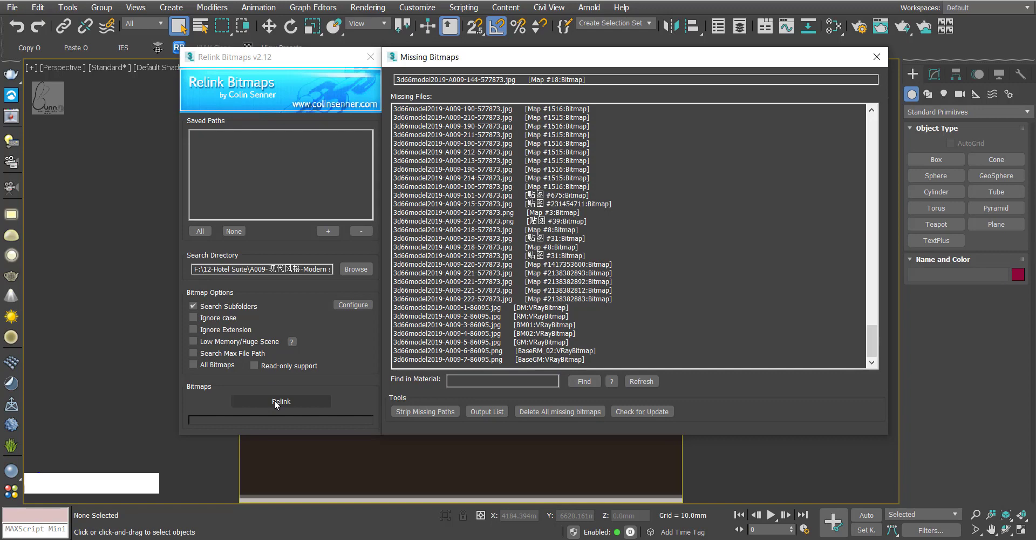
click(278, 404)
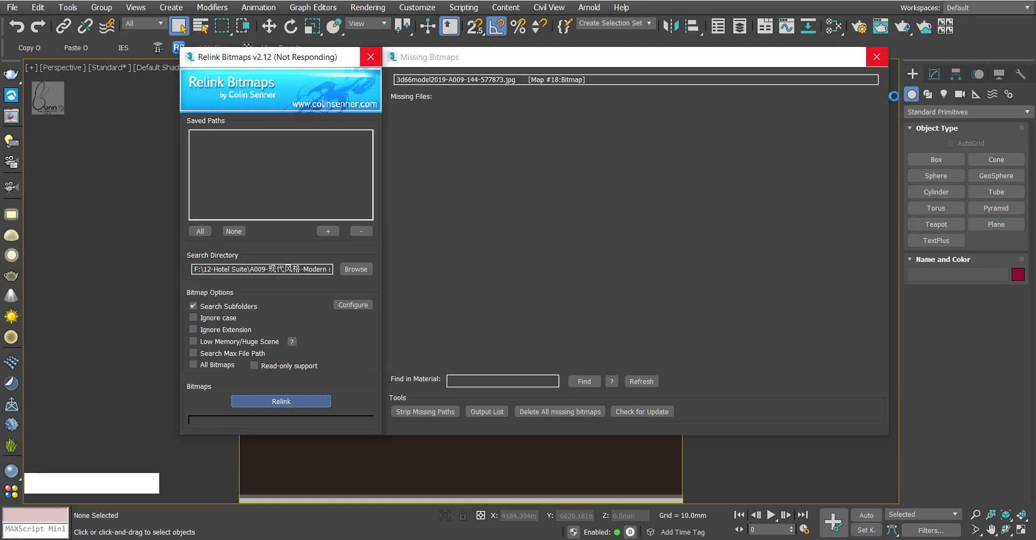
click(371, 59)
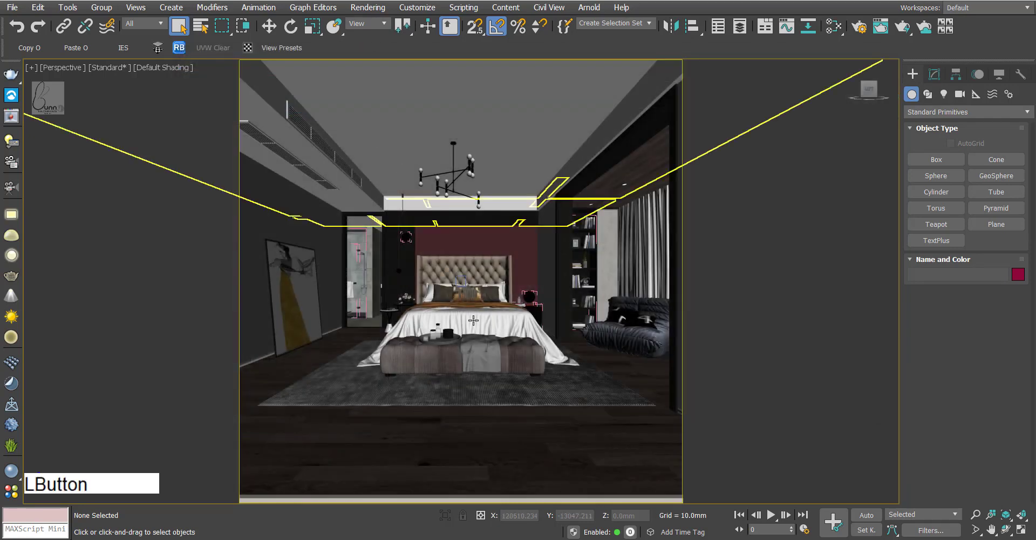